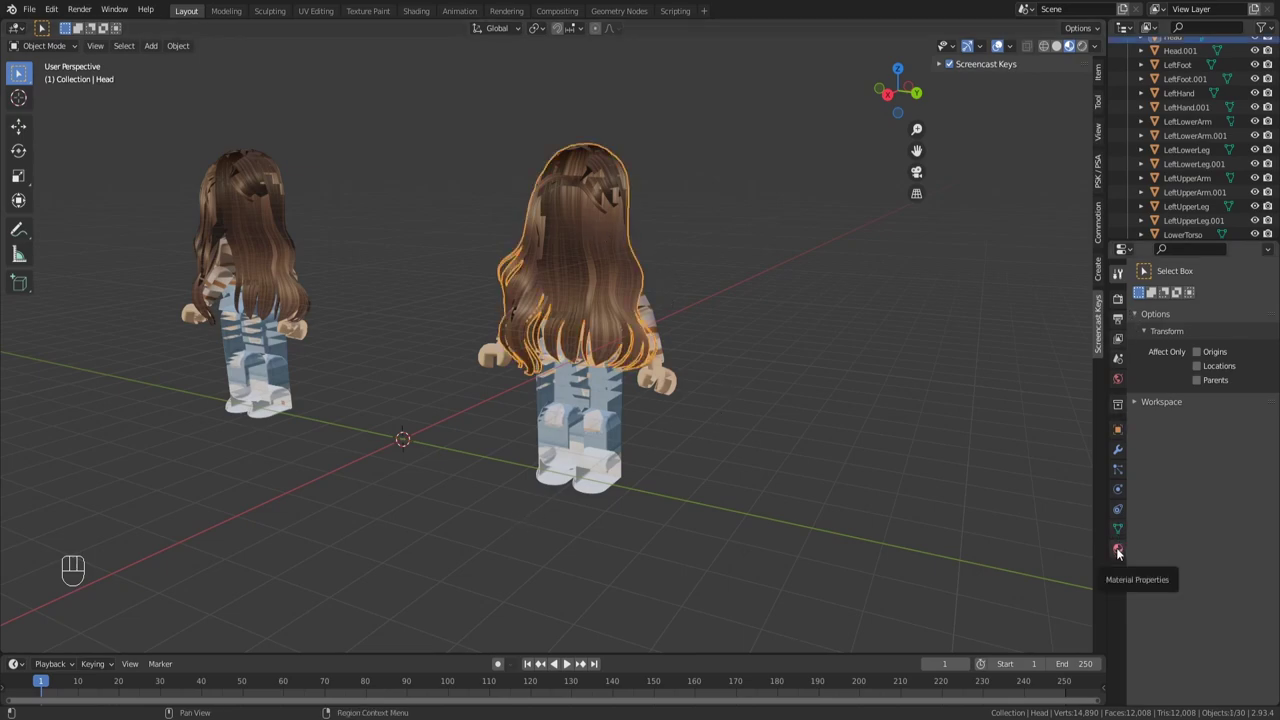
Step: Change the hair material's Blend Mode from Alpha Blend to Opaque in Material Properties
left_click(1125, 557)
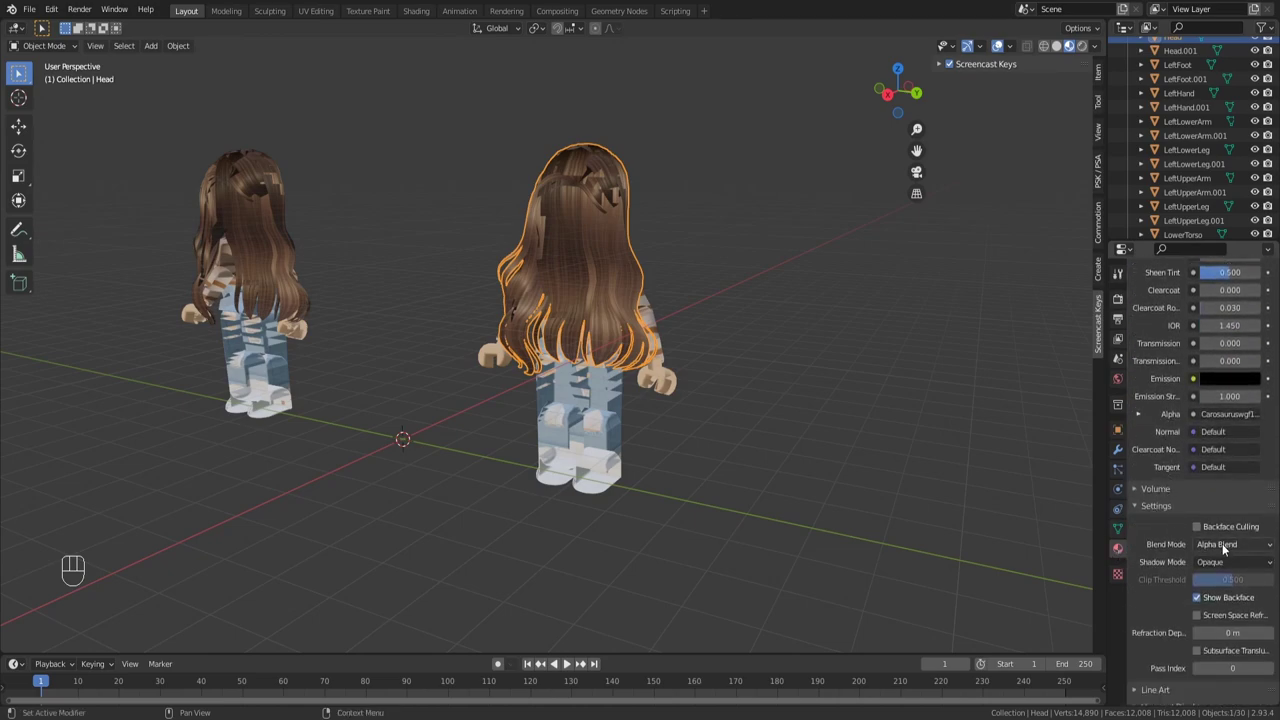
left_click_drag(1230, 552, 1224, 565)
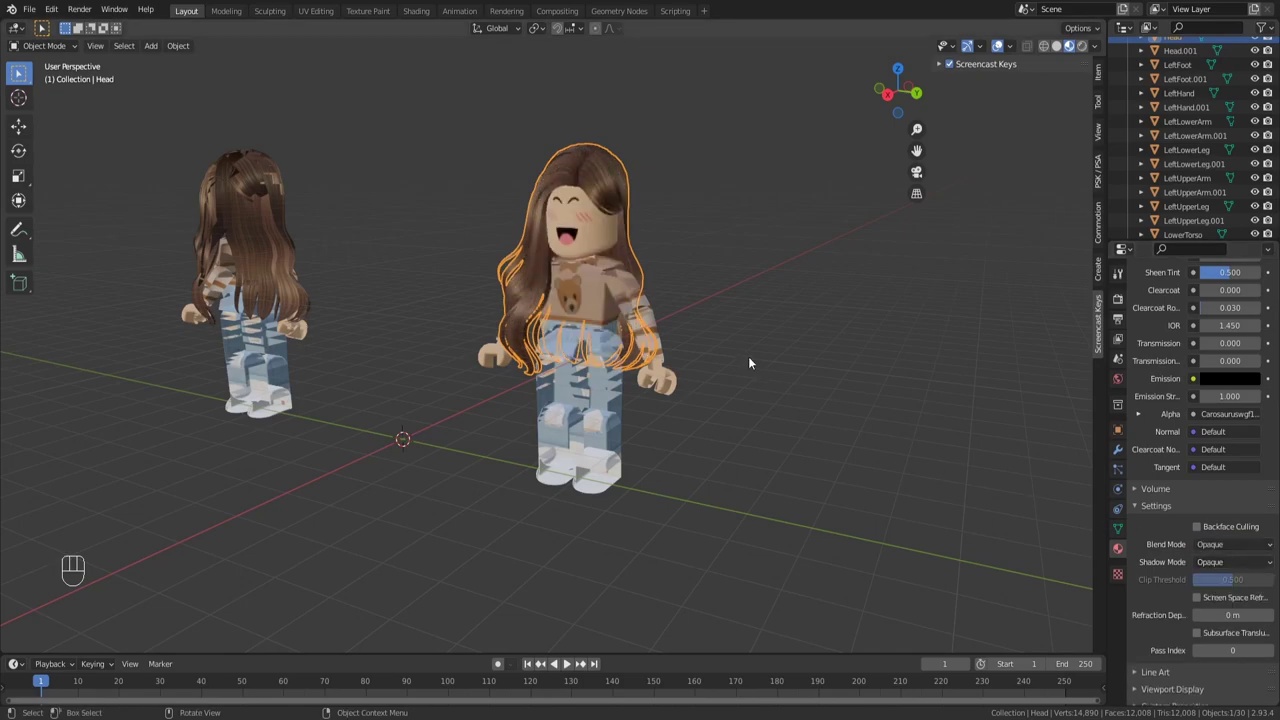
left_click(581, 225)
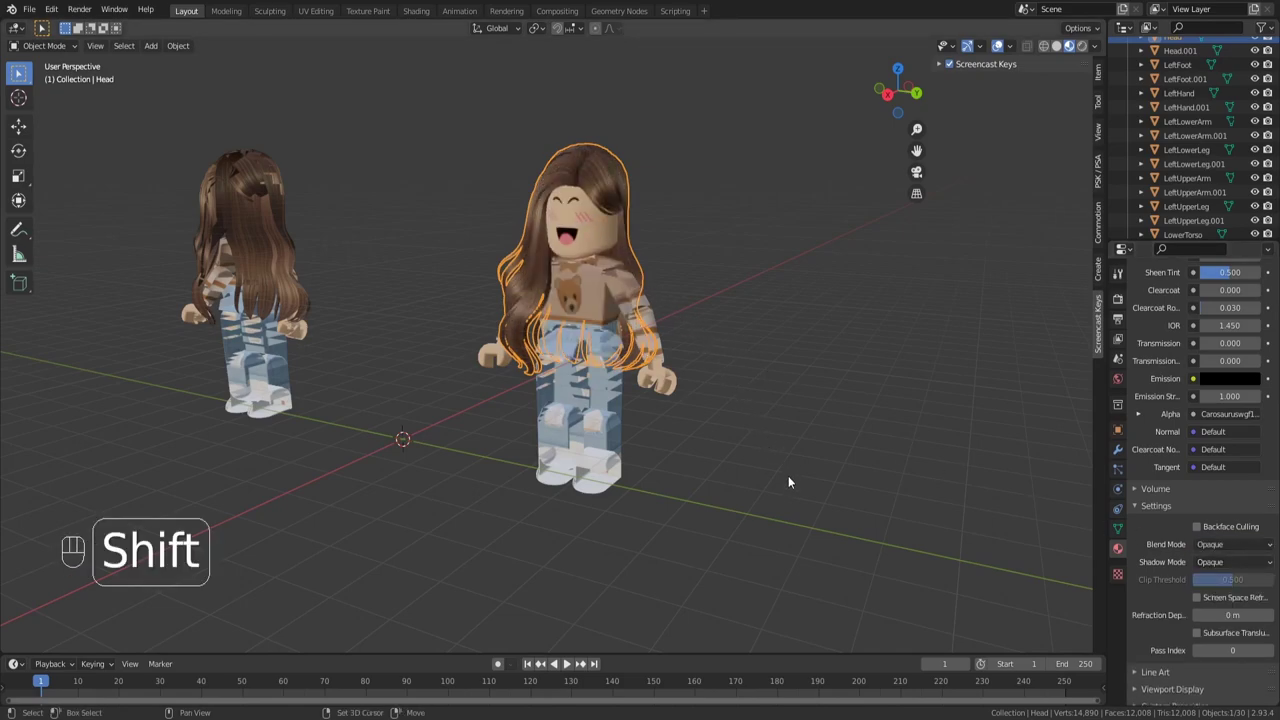
Step: Select the body part objects and Link Materials (Ctrl+L) so they share the opaque hair material
left_click_drag(756, 508, 450, 148)
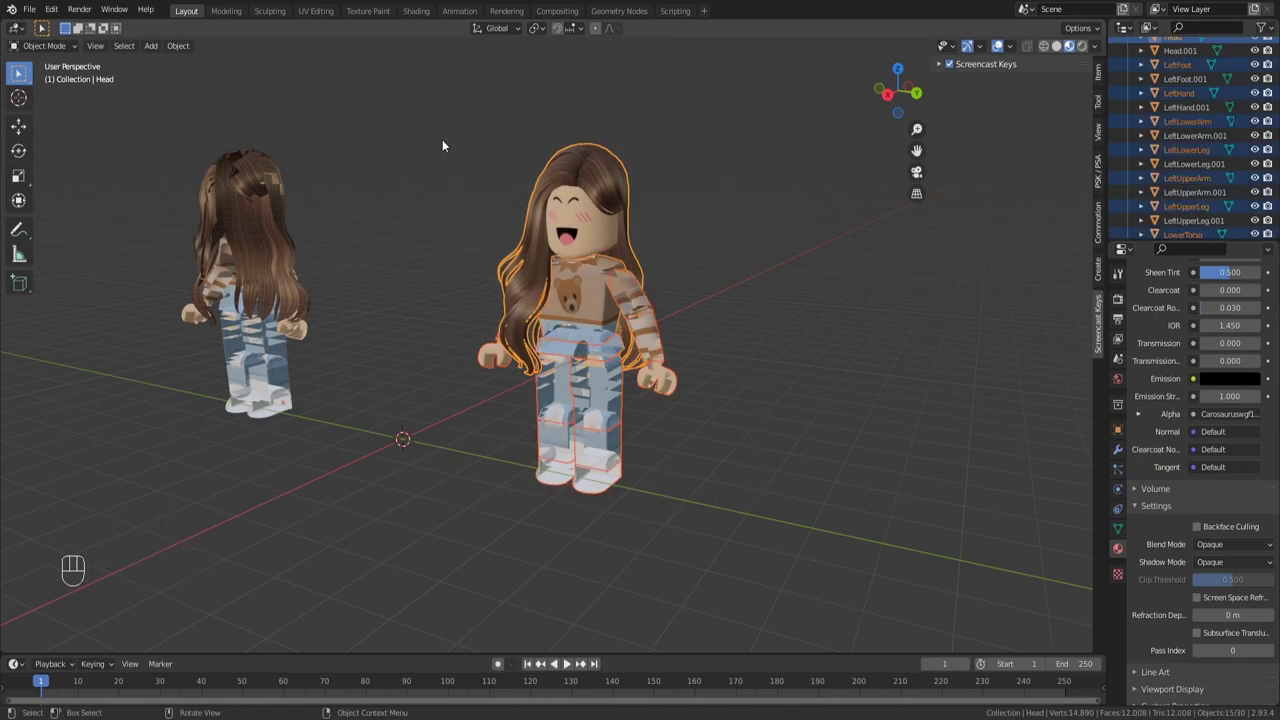
key("ctrl+l")
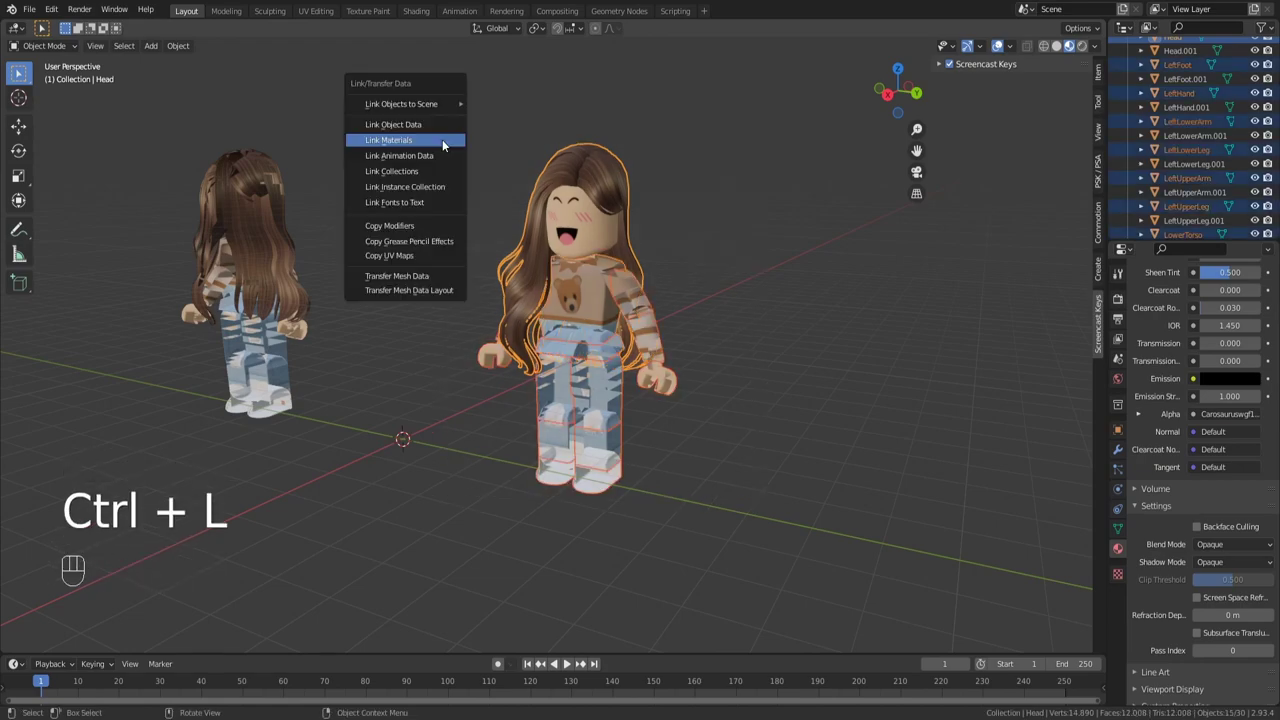
left_click_drag(581, 337, 613, 321)
left_click_drag(526, 402, 895, 383)
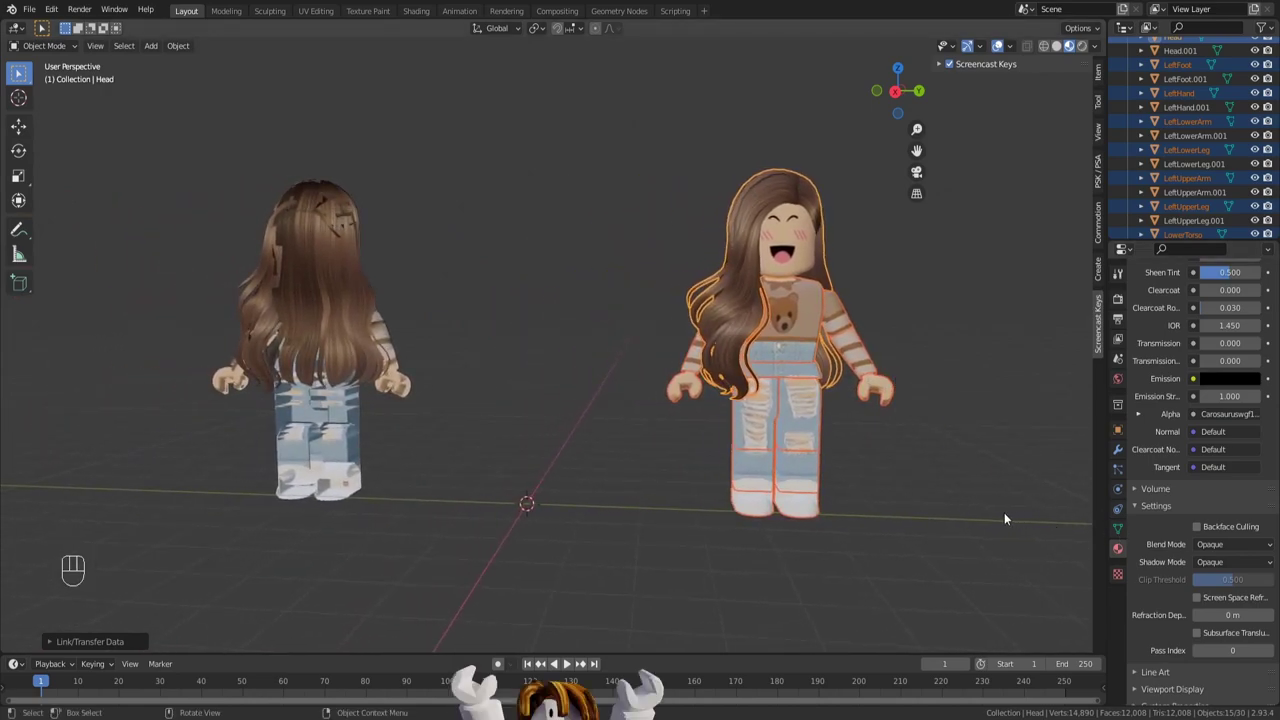